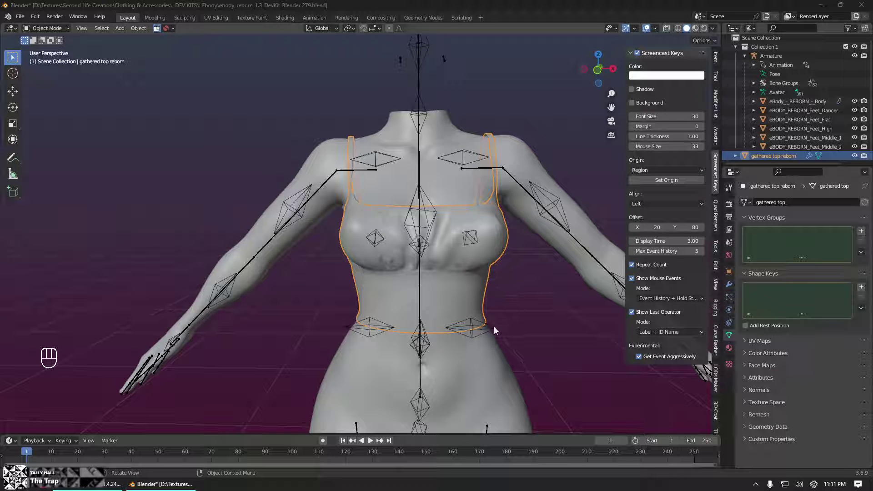
# - Orbit around the clothed figure, selecting the gathered top and then the eBody body mesh
pyautogui.moveTo(545, 321); pyautogui.dragTo(545, 320)
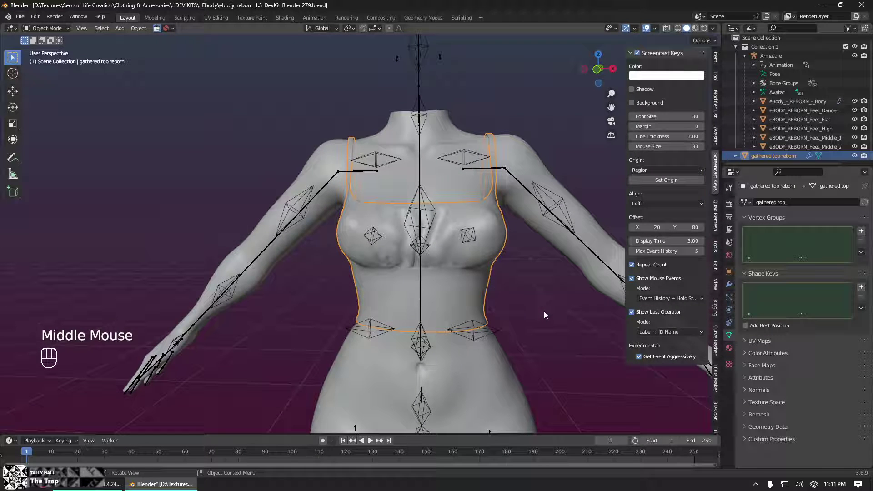
pyautogui.middleClick(548, 314)
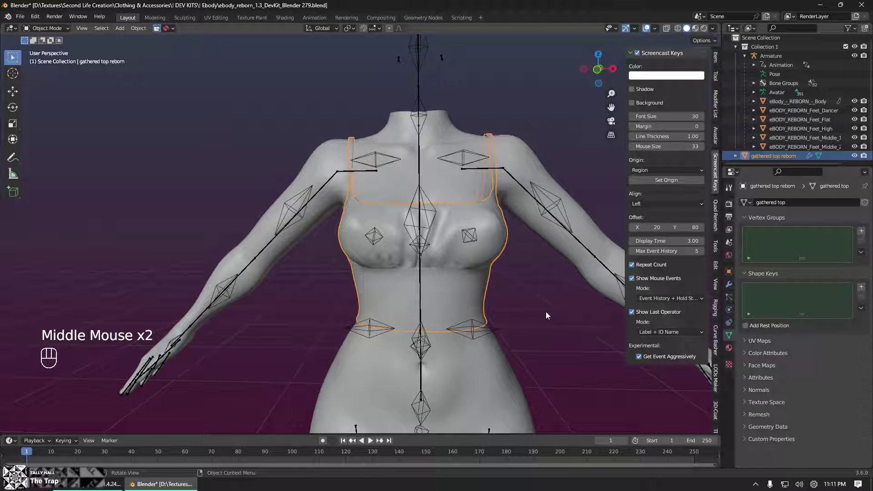
pyautogui.middleClick(547, 312)
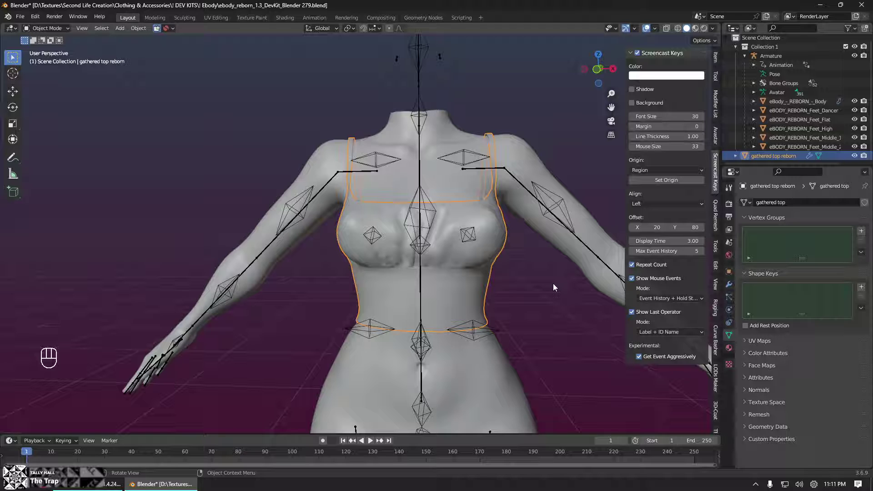
pyautogui.click(557, 286)
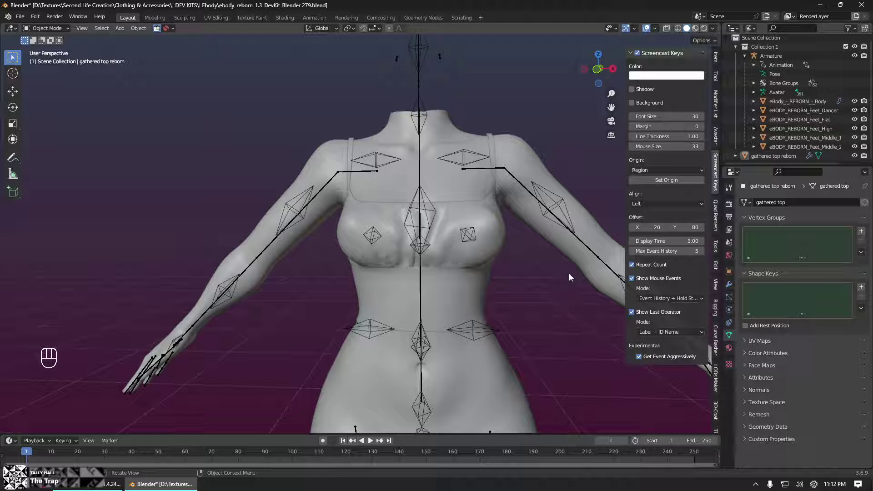
pyautogui.click(474, 278)
pyautogui.moveTo(541, 304); pyautogui.dragTo(563, 296)
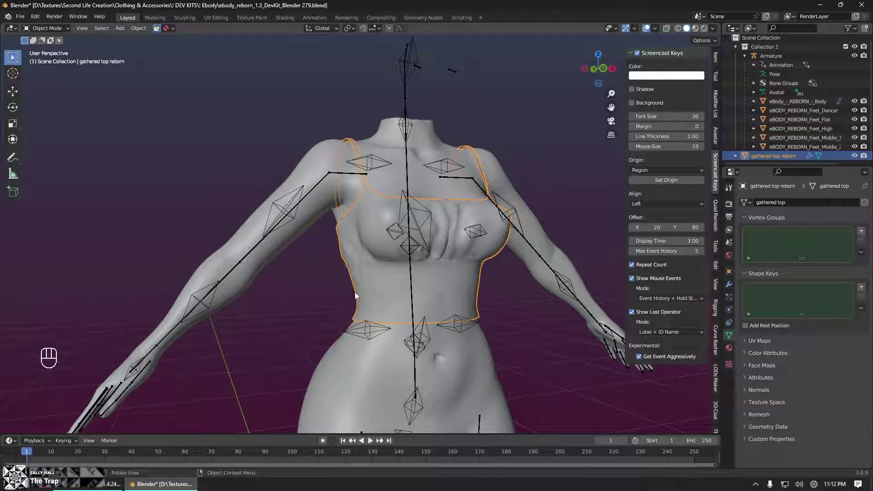
pyautogui.moveTo(500, 287); pyautogui.dragTo(481, 291)
pyautogui.click(468, 291)
pyautogui.moveTo(527, 261); pyautogui.dragTo(498, 253)
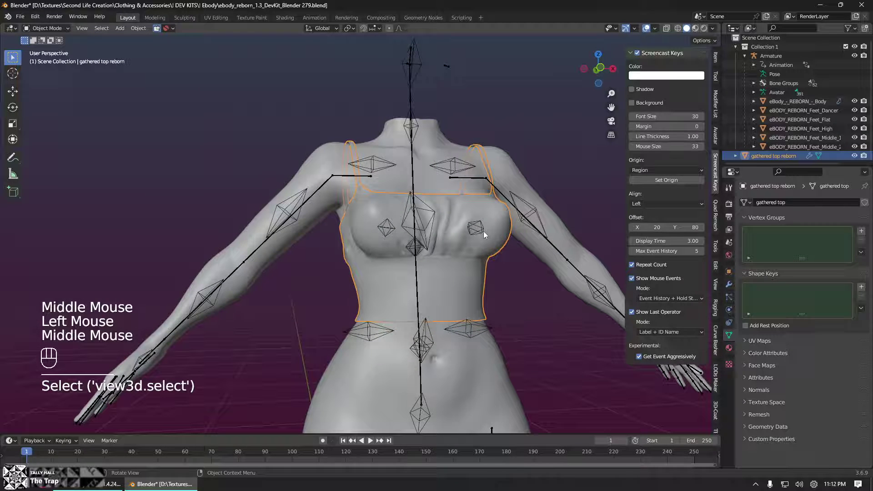
pyautogui.moveTo(532, 278); pyautogui.dragTo(537, 236)
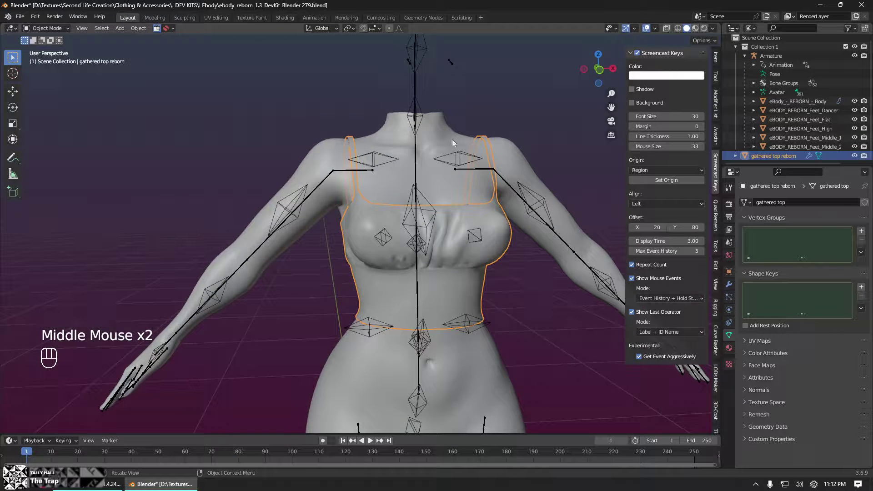
pyautogui.click(458, 138)
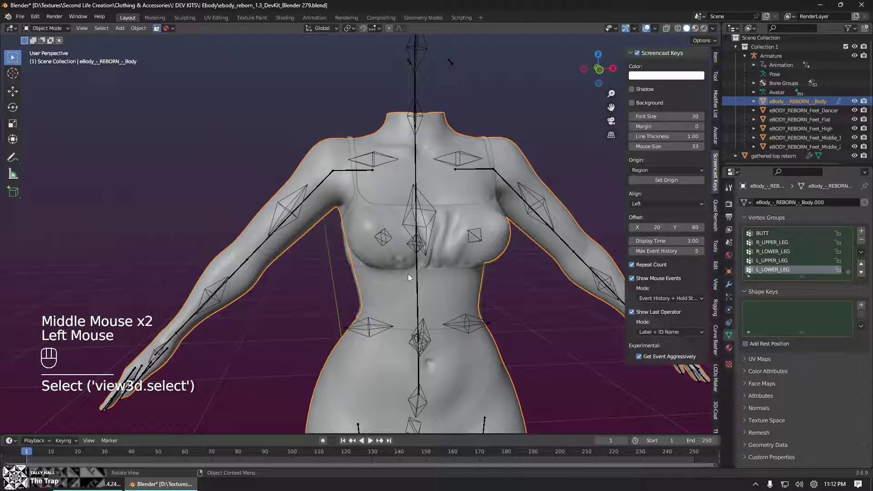
# - Make the gathered top reborn mesh active again while turning the view back to face the body
pyautogui.click(421, 68)
pyautogui.middleClick(531, 369)
pyautogui.moveTo(461, 287); pyautogui.dragTo(510, 236)
pyautogui.middleClick(498, 247)
pyautogui.click(776, 154)
pyautogui.middleClick(417, 252)
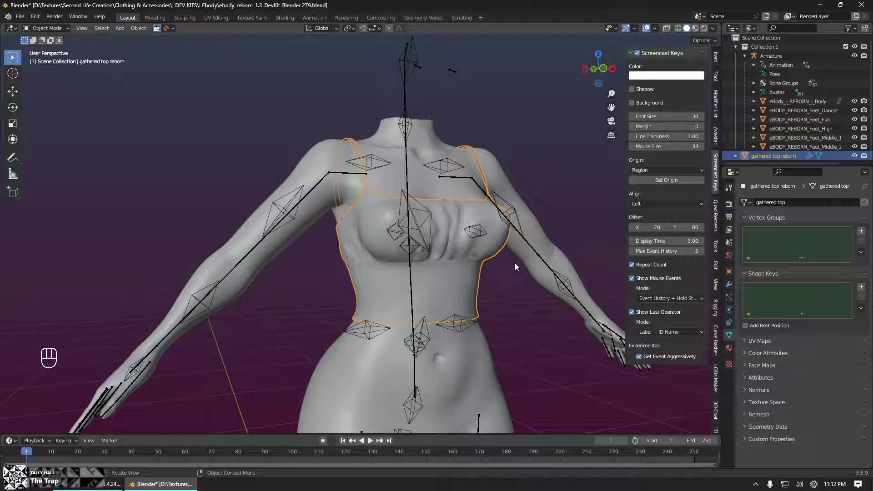
pyautogui.moveTo(498, 275); pyautogui.dragTo(505, 267)
pyautogui.moveTo(539, 248); pyautogui.dragTo(528, 271)
pyautogui.middleClick(531, 271)
pyautogui.scroll(3)
pyautogui.moveTo(534, 279); pyautogui.dragTo(512, 268)
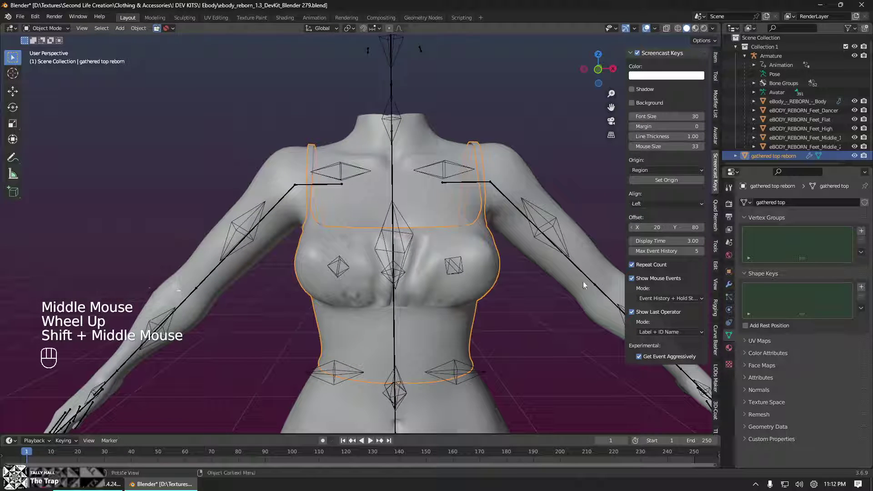
# - Toggle the sidebar with N so the screencast key settings no longer cover the figure
pyautogui.press('n')
pyautogui.middleClick(566, 308)
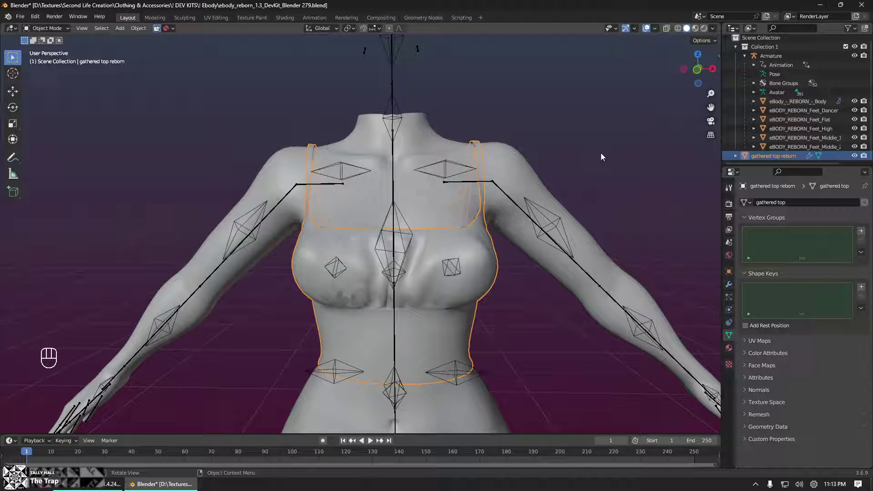
pyautogui.press('n')
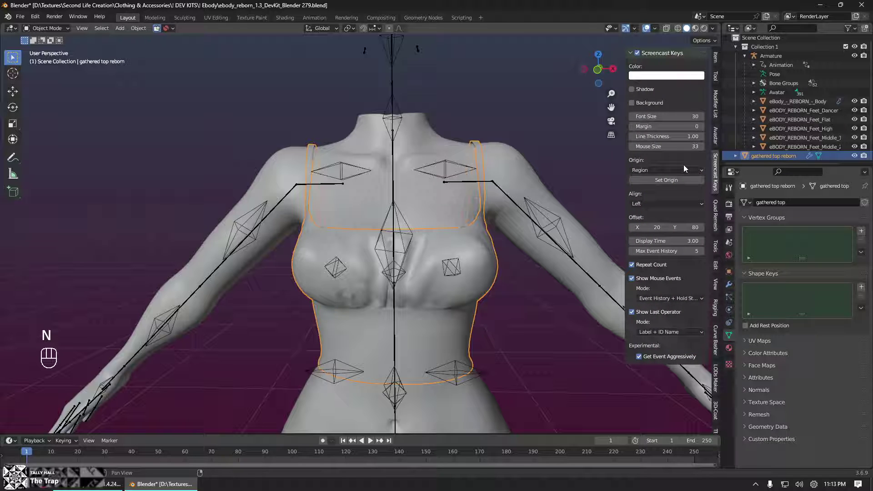
pyautogui.press('n')
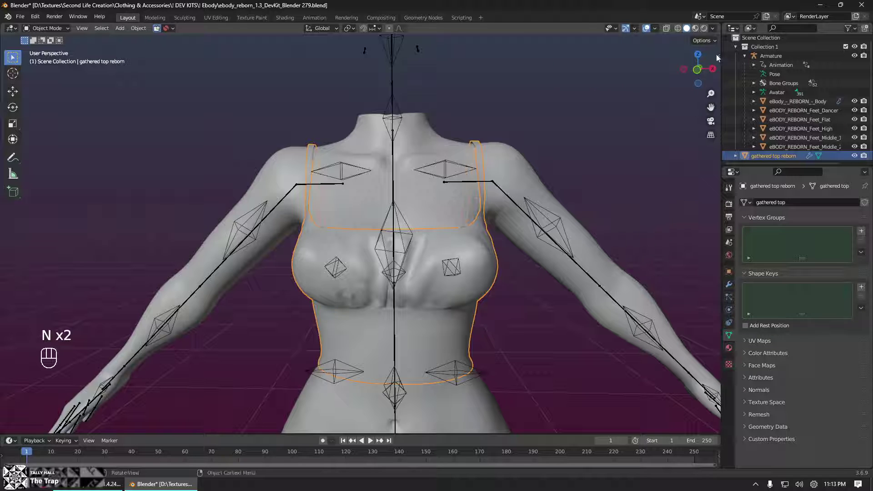
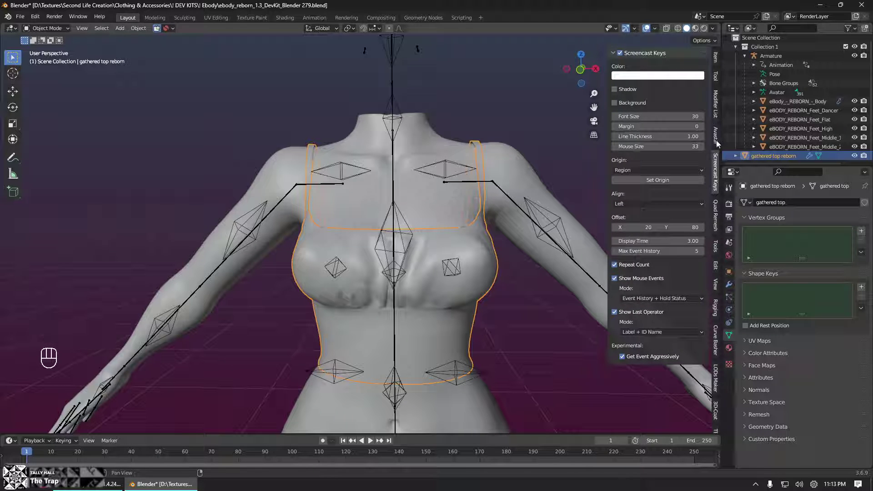
# - Show the Avastar tools and select the eBody body mesh in the Outliner
pyautogui.click(720, 142)
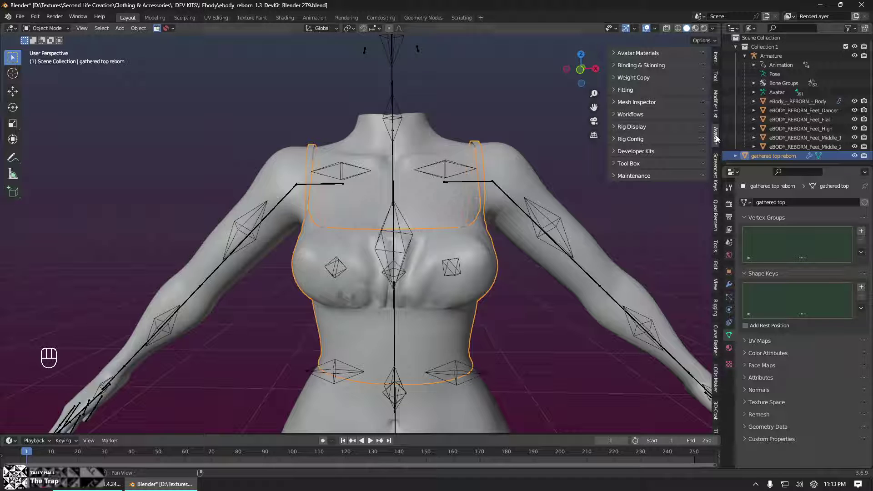
pyautogui.middleClick(517, 255)
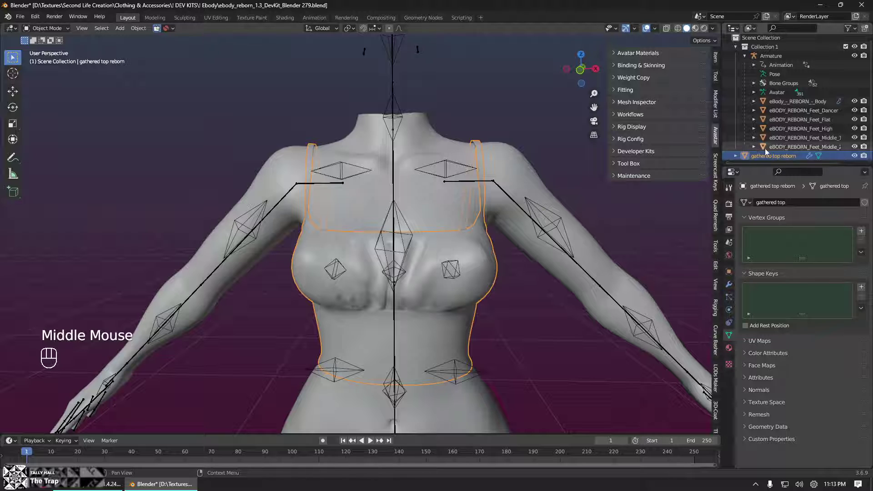
pyautogui.click(773, 160)
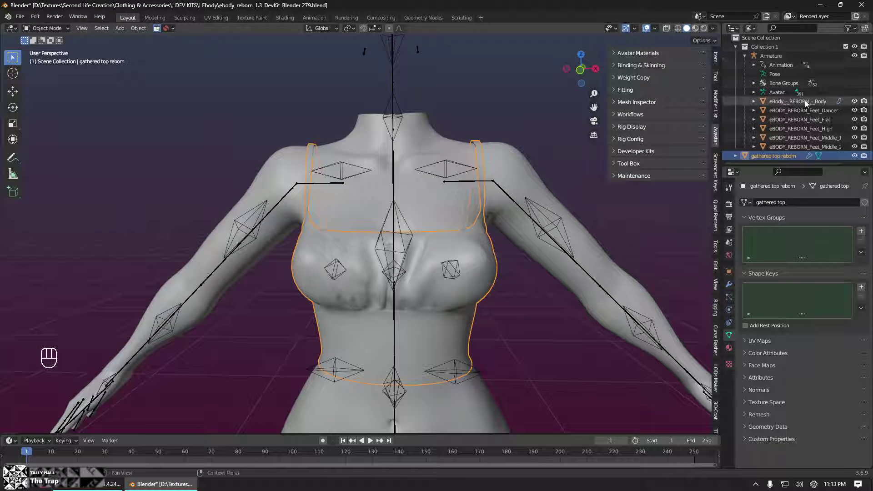
pyautogui.click(807, 105)
pyautogui.click(818, 62)
pyautogui.click(813, 105)
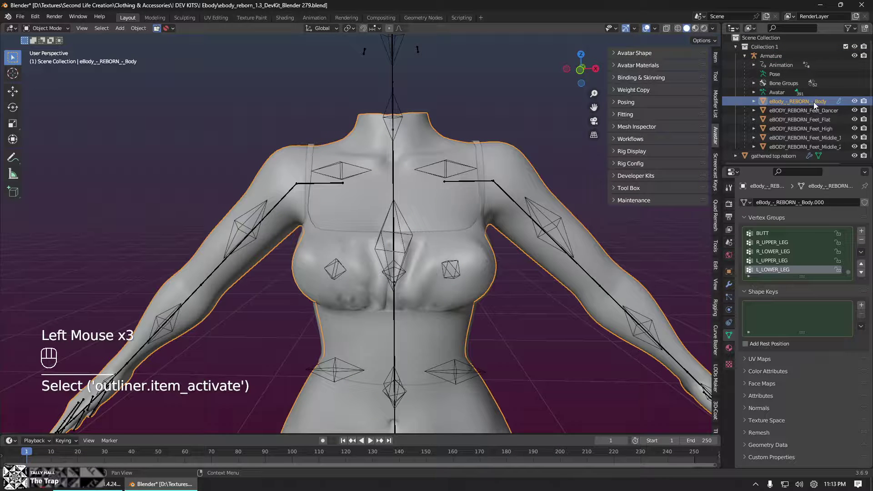
# - Select gathered top reborn and add the Armature to the selection for binding
pyautogui.click(823, 63)
pyautogui.click(790, 158)
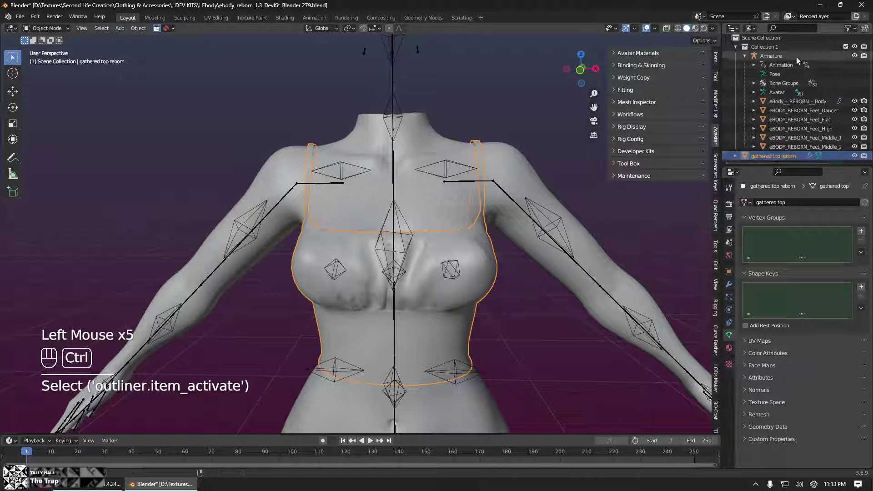
pyautogui.click(798, 60)
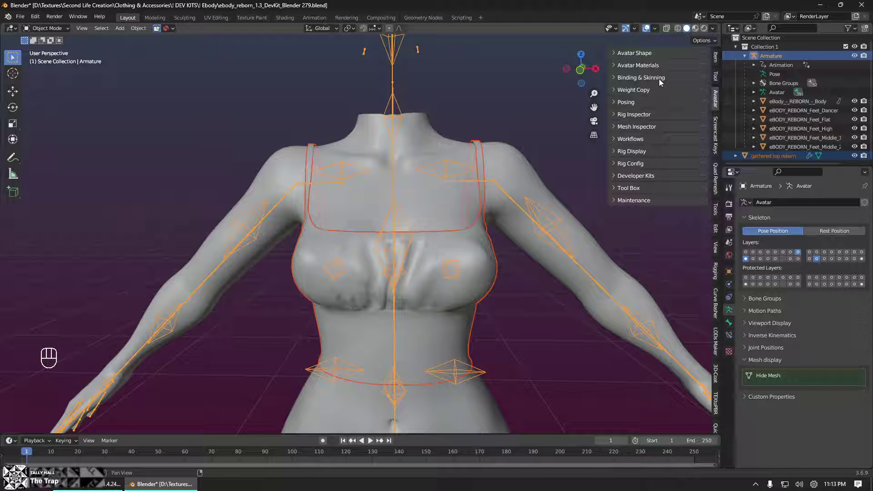
pyautogui.click(616, 84)
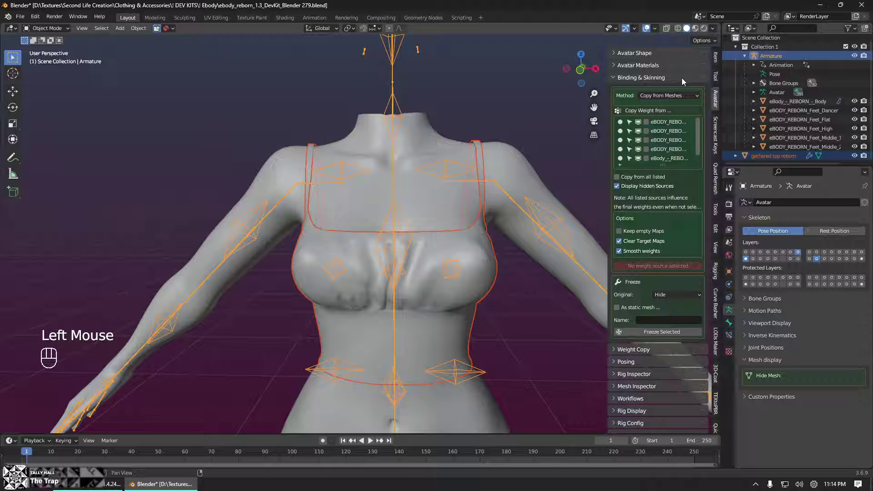
pyautogui.moveTo(681, 98); pyautogui.dragTo(689, 139)
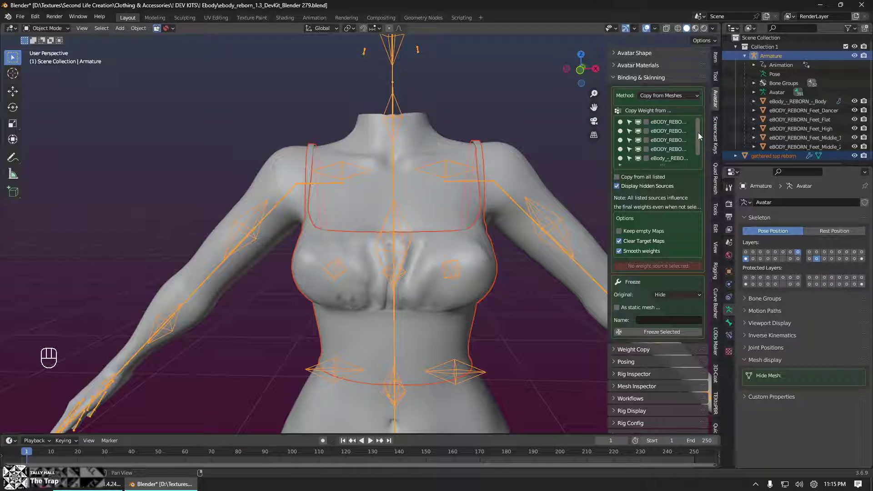
# - Hide the eBody feet meshes in the Outliner so they cannot serve as weight sources
pyautogui.click(626, 191)
pyautogui.click(639, 190)
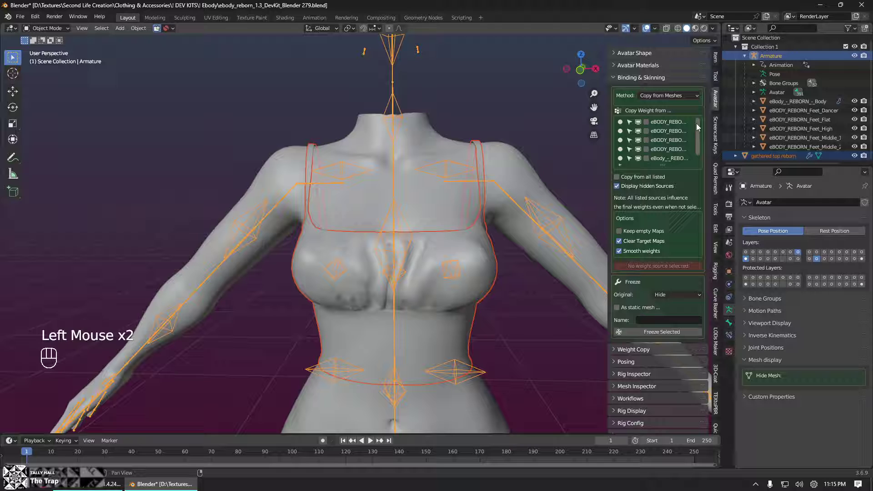
pyautogui.moveTo(699, 132); pyautogui.dragTo(688, 125)
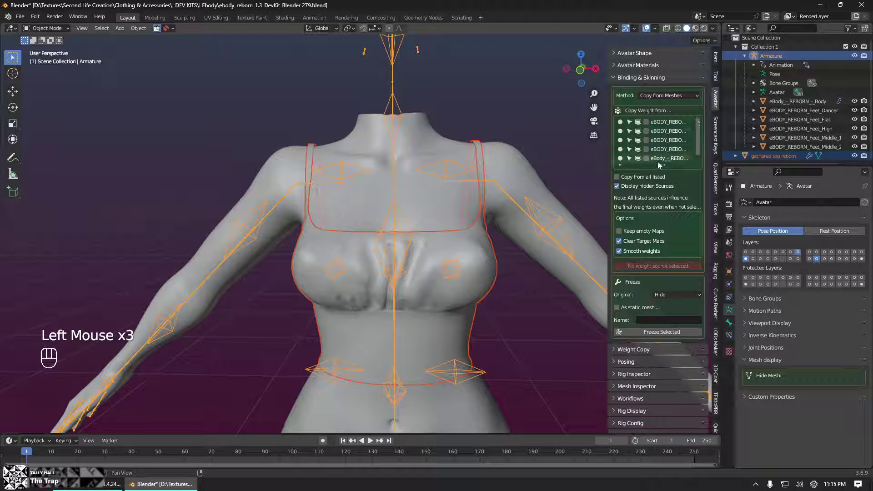
pyautogui.scroll(-3)
pyautogui.moveTo(861, 149); pyautogui.dragTo(856, 137)
pyautogui.click(857, 131)
pyautogui.click(857, 121)
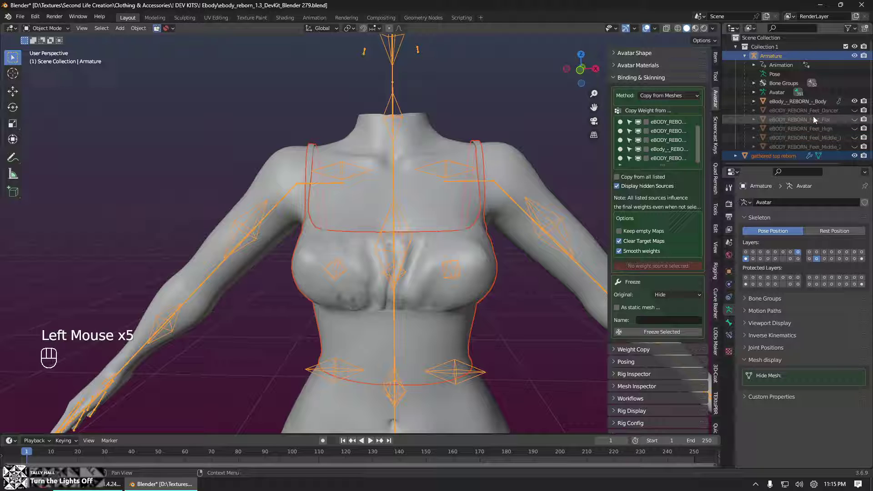
# - Turn off Display hidden Sources so only the eBody body mesh is listed for weight copying
pyautogui.click(649, 187)
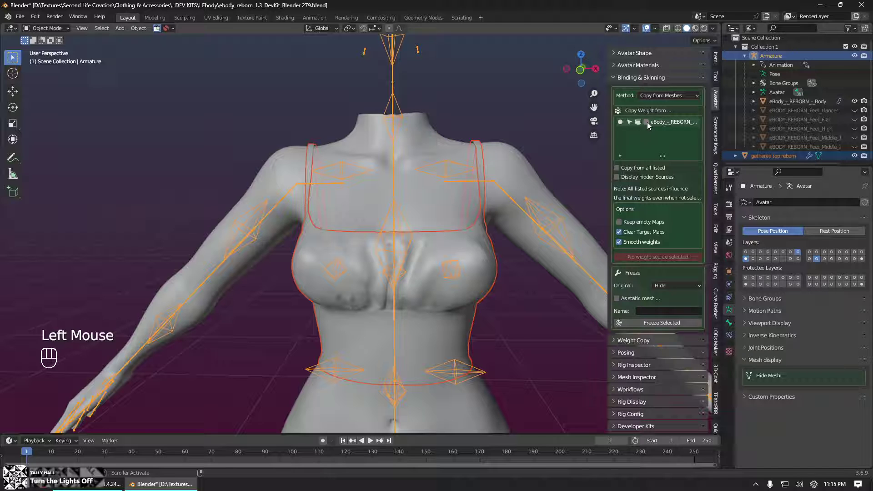
# - Bind the gathered top to the armature, copying weights from eBody_REBORN with weight smoothing off
pyautogui.click(649, 124)
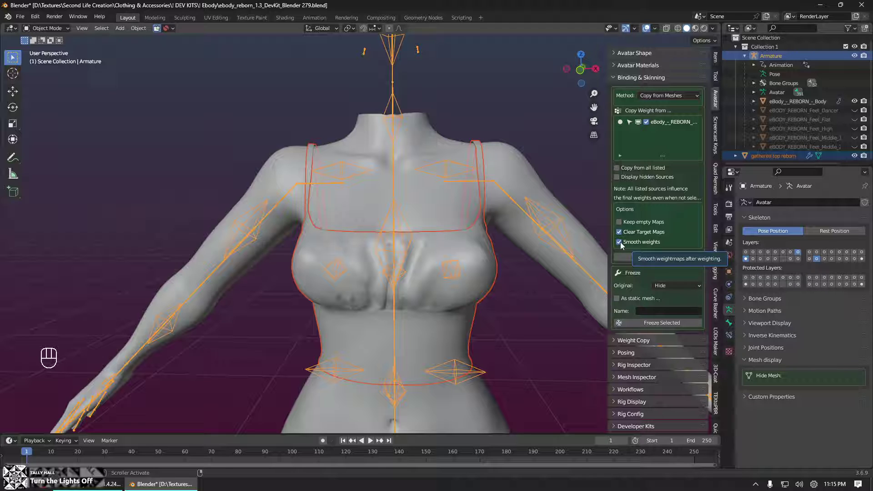
pyautogui.click(624, 244)
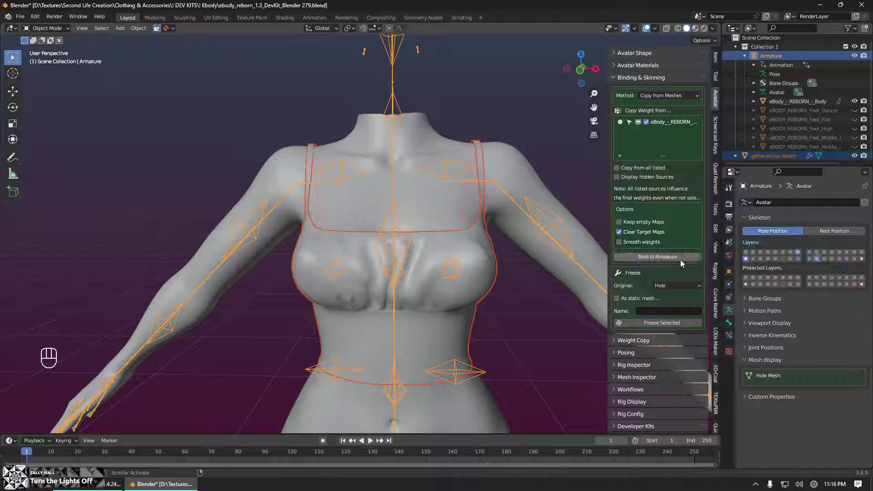
pyautogui.click(680, 259)
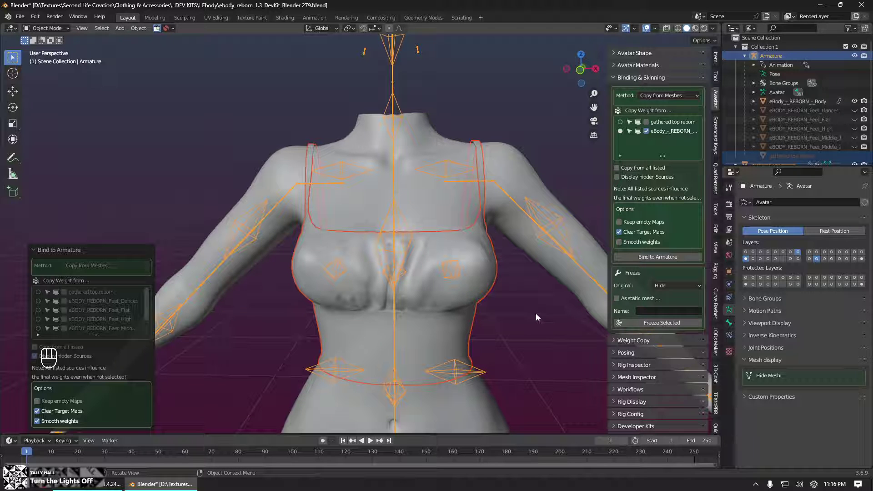
# - Hide the sidebar and orbit the torso to inspect the newly bound top
pyautogui.middleClick(538, 322)
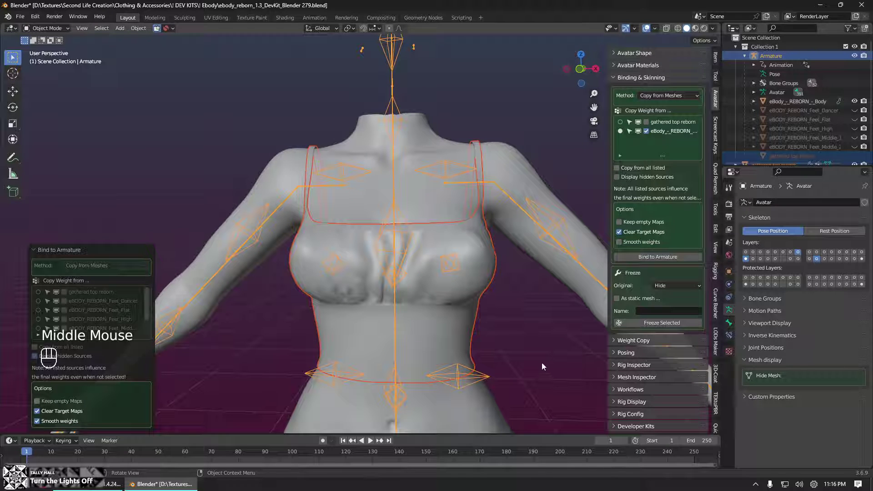
pyautogui.press('n')
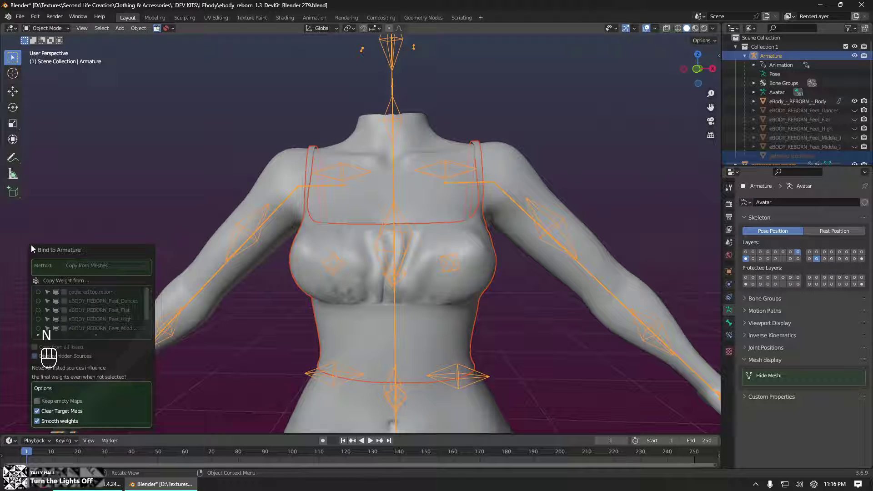
pyautogui.moveTo(40, 252); pyautogui.dragTo(591, 349)
pyautogui.middleClick(602, 347)
pyautogui.scroll(-3)
pyautogui.scroll(-3)
# - Put the gathered top into Weight Paint mode and display the CHEST group's weights on the straps
pyautogui.click(788, 157)
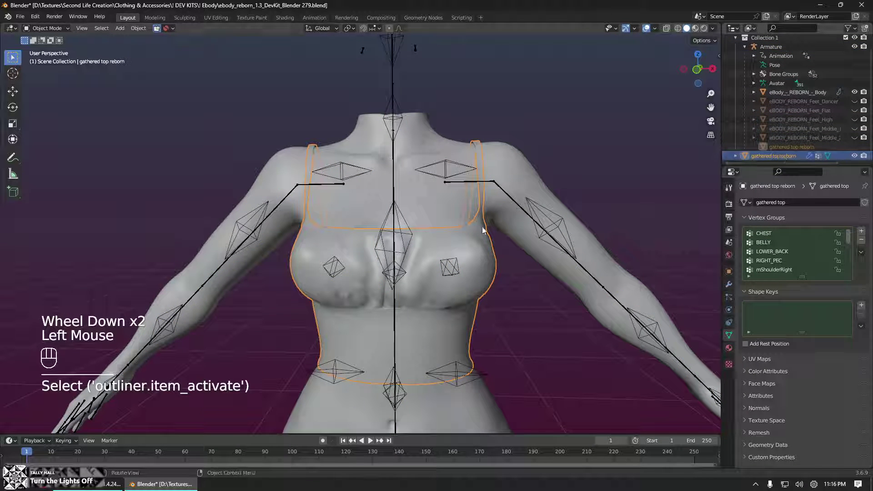
pyautogui.moveTo(60, 33); pyautogui.dragTo(54, 82)
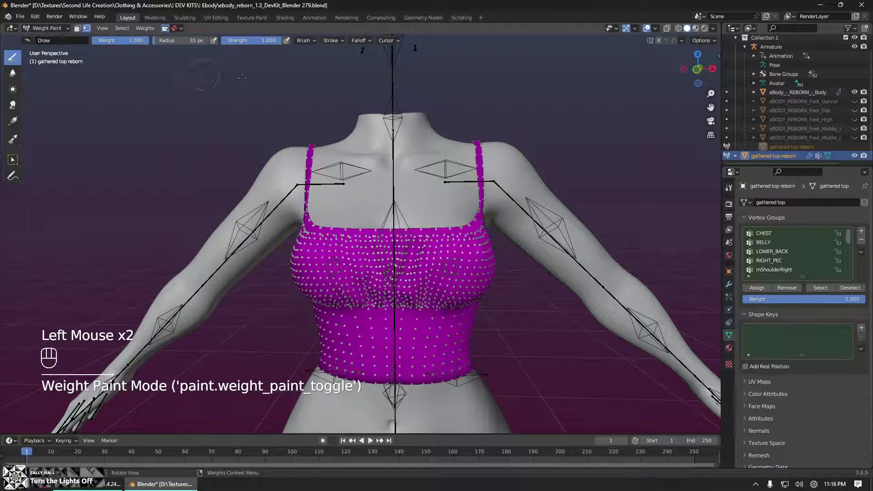
pyautogui.scroll(3)
pyautogui.scroll(-3)
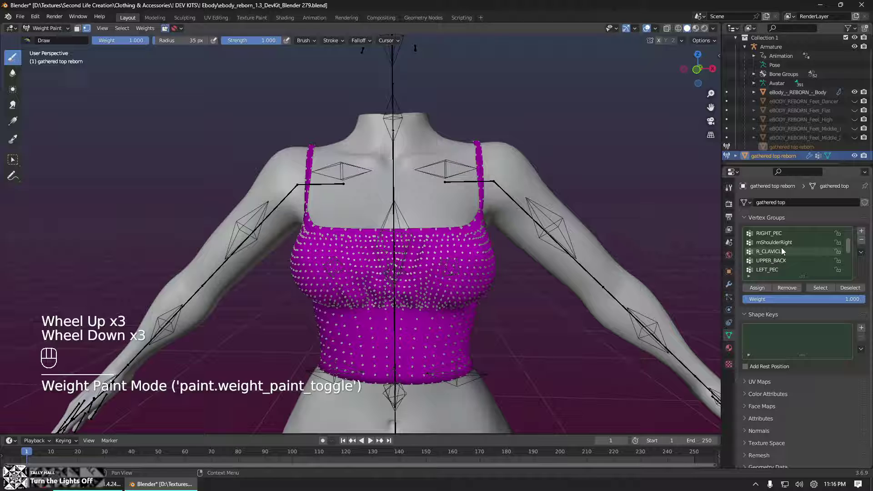
pyautogui.scroll(-3)
pyautogui.scroll(-3)
pyautogui.click(791, 235)
pyautogui.scroll(3)
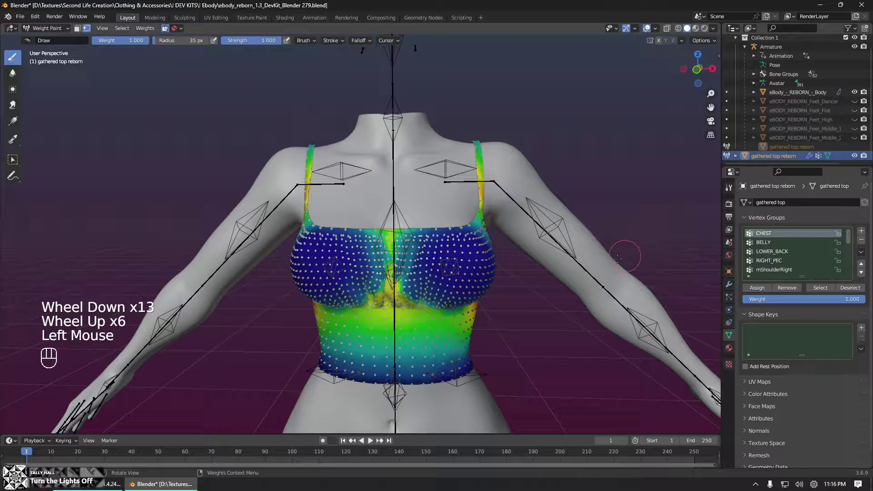
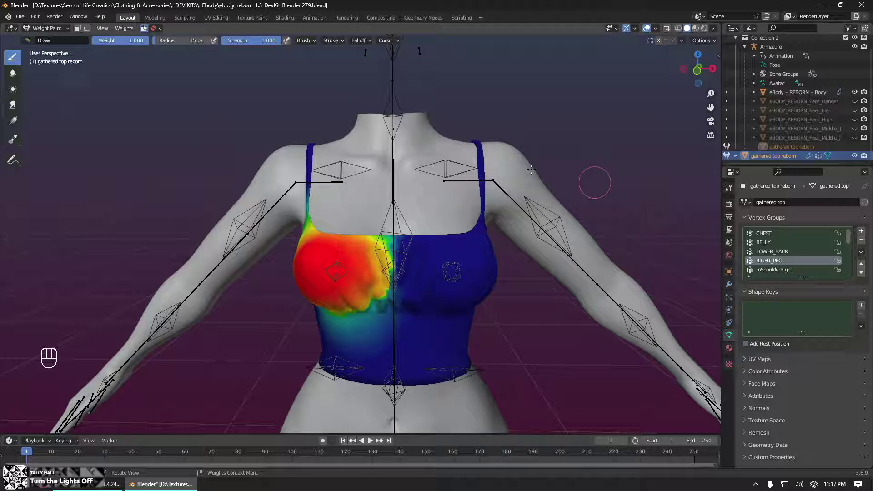
# - Smooth the top's vertex weights with Iterations set to 2 in the operator panel
pyautogui.moveTo(127, 30); pyautogui.dragTo(130, 33)
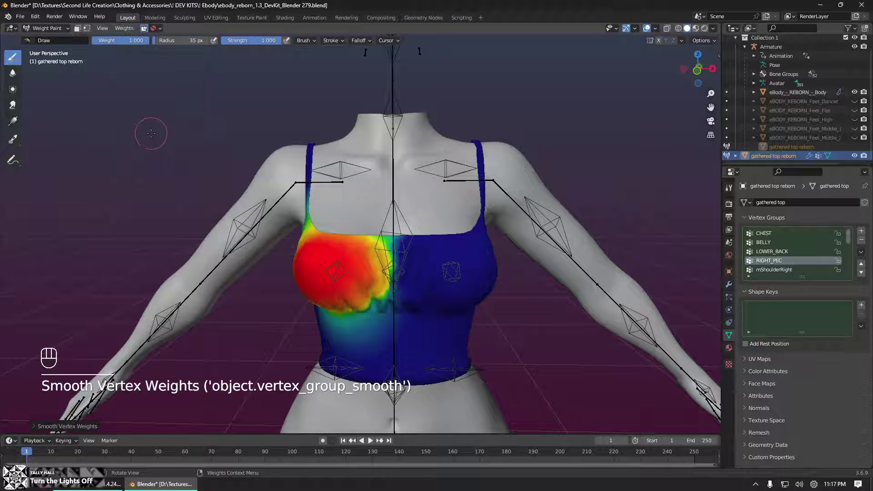
pyautogui.click(35, 432)
pyautogui.click(153, 415)
pyautogui.moveTo(128, 396); pyautogui.dragTo(109, 426)
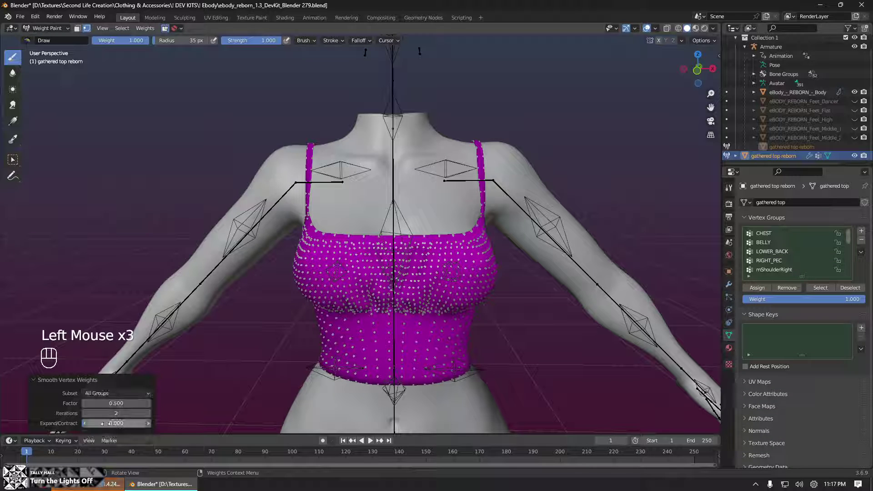
pyautogui.click(116, 384)
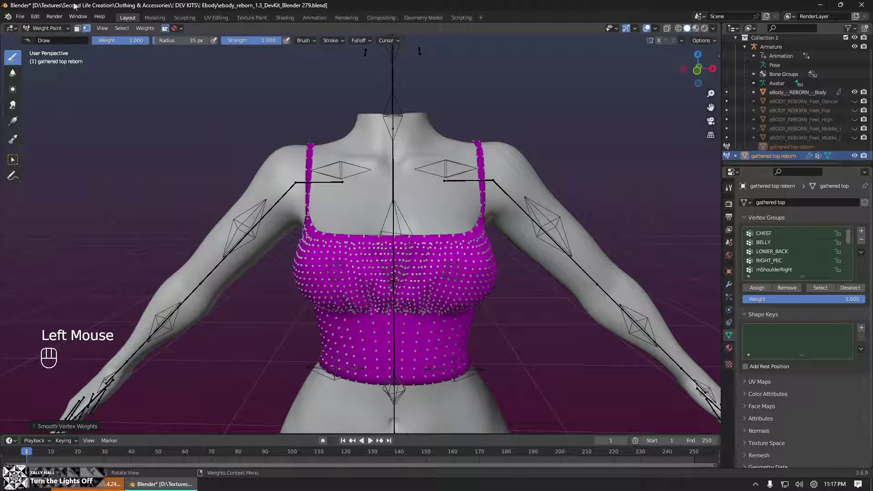
# - Turn off vertex selection masking and rerun the weight smoothing on the CHEST group
pyautogui.click(90, 28)
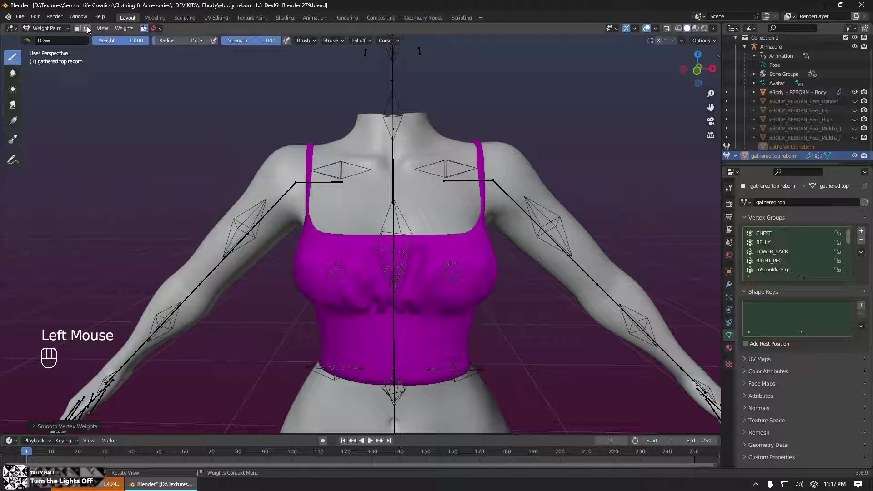
pyautogui.moveTo(132, 32); pyautogui.dragTo(156, 137)
pyautogui.click(32, 429)
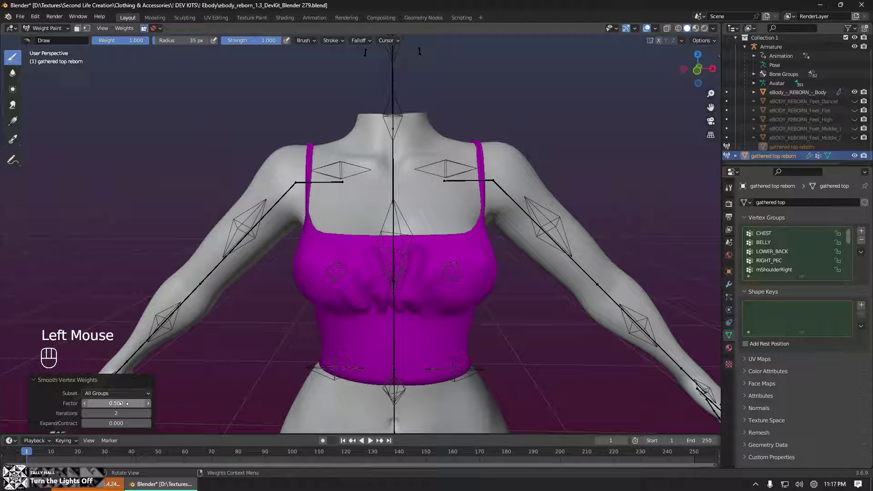
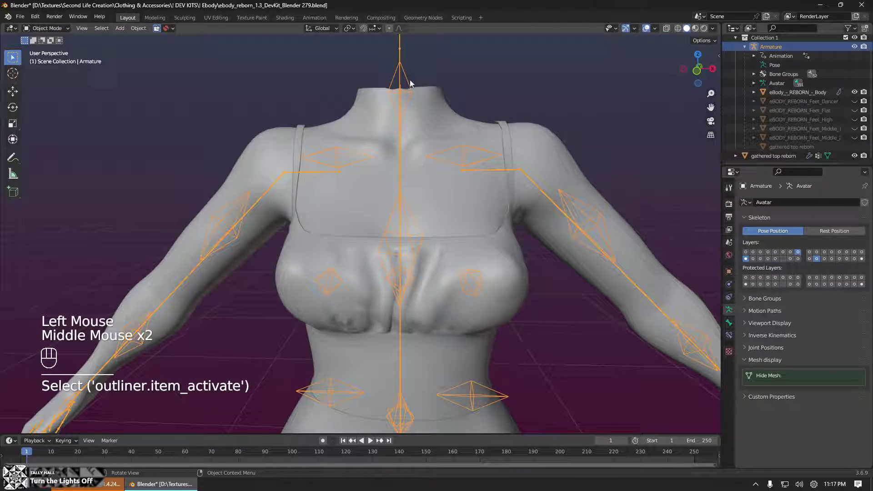
# - Put the Armature into Pose Mode and rotate the mShoulderRight bone to test the top's deformation
pyautogui.click(405, 68)
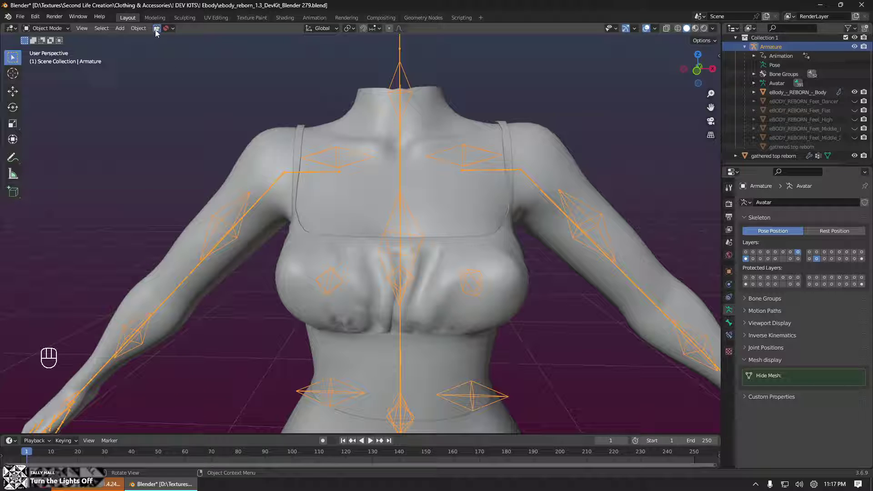
pyautogui.moveTo(162, 32); pyautogui.dragTo(64, 54)
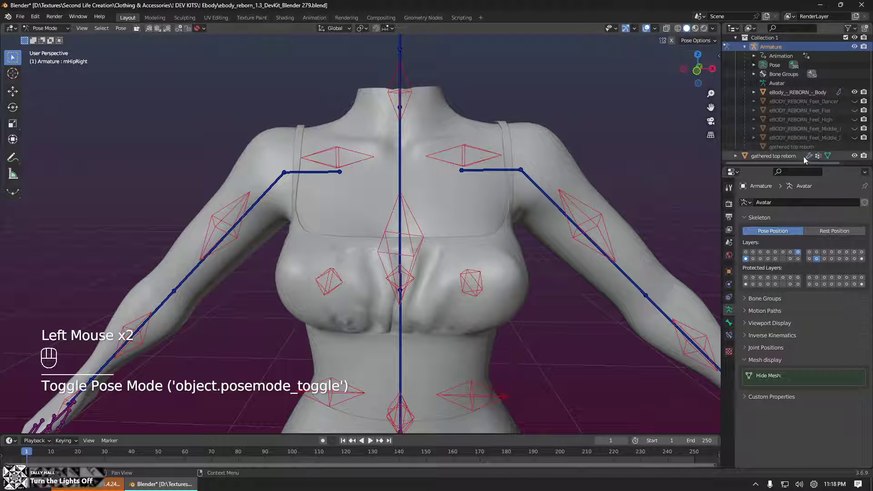
pyautogui.click(797, 159)
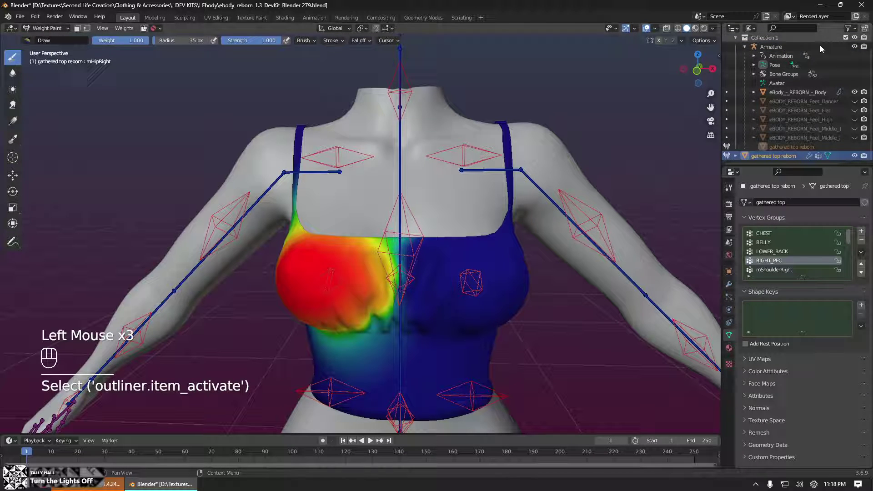
pyautogui.click(805, 53)
pyautogui.click(300, 176)
pyautogui.moveTo(270, 191); pyautogui.dragTo(273, 252)
pyautogui.press('r')
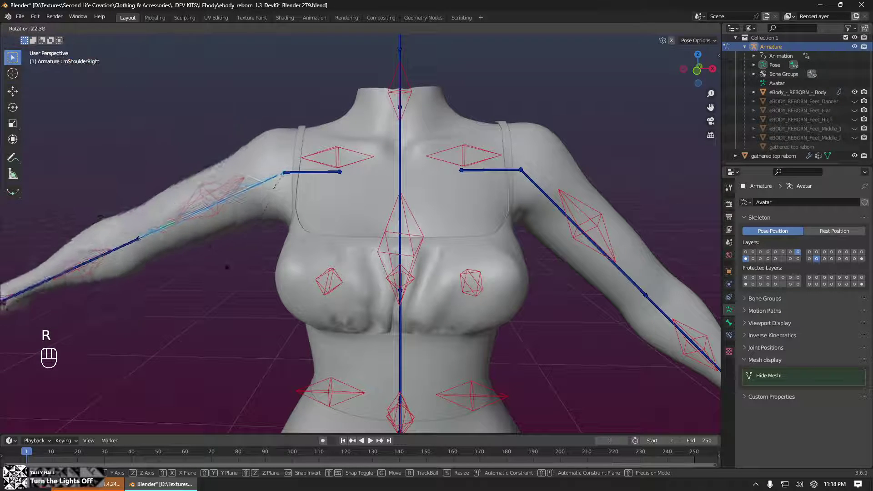
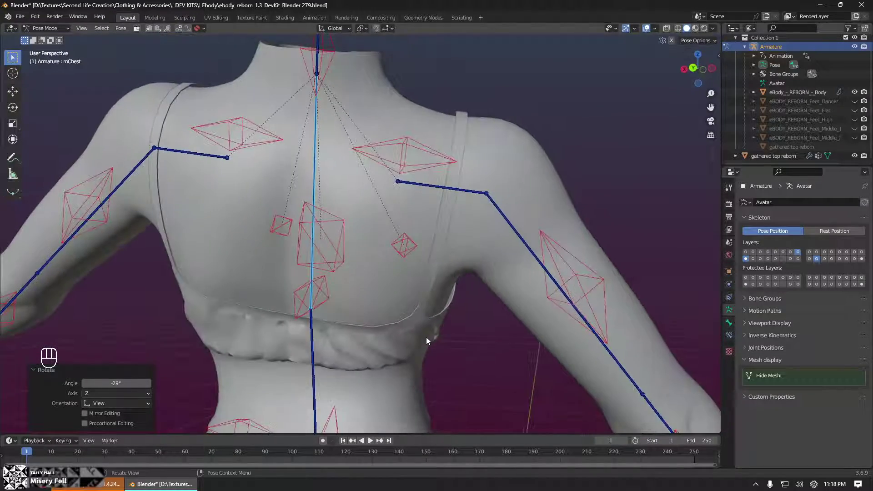
# - Orbit around the chest, cancel the bone transform and leave the armature posed
pyautogui.moveTo(463, 332); pyautogui.dragTo(486, 289)
pyautogui.scroll(-3)
pyautogui.middleClick(417, 325)
pyautogui.moveTo(503, 268); pyautogui.dragTo(463, 271)
pyautogui.press('s')
pyautogui.rightClick(498, 288)
pyautogui.press('a')
pyautogui.moveTo(127, 28); pyautogui.dragTo(275, 61)
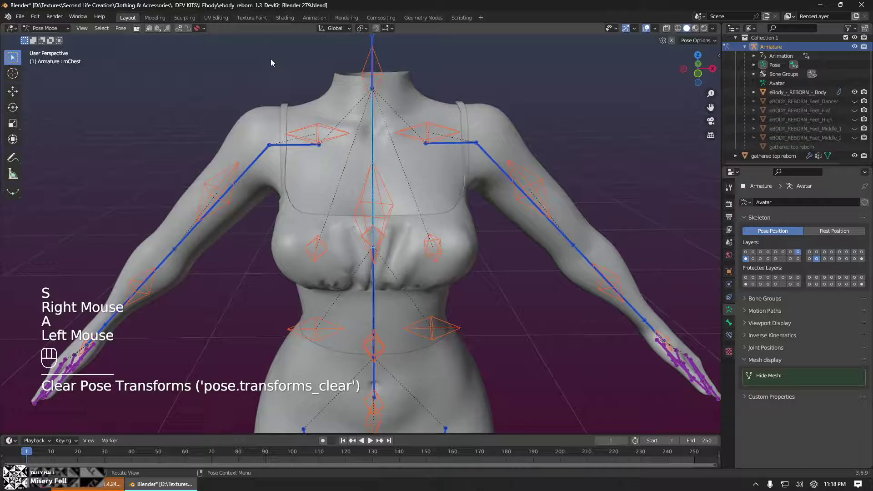
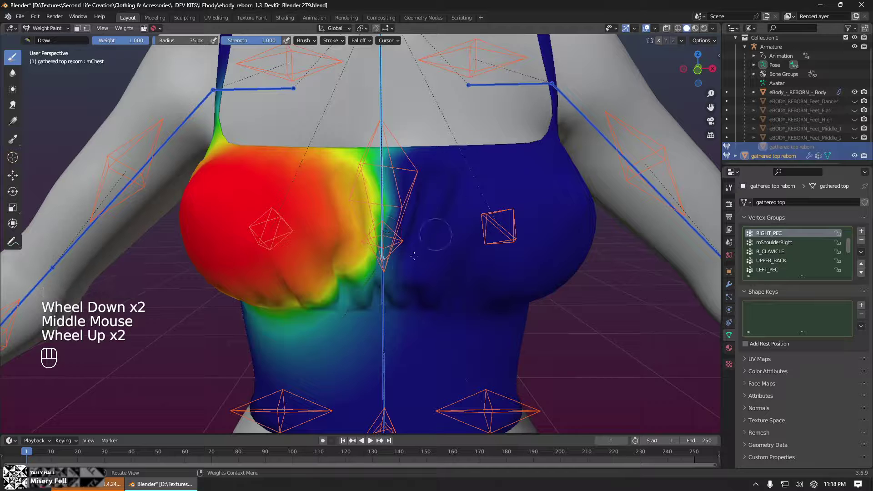
# - Zoom to the chest to view the RIGHT_PEC weights on the gathered top
pyautogui.scroll(3)
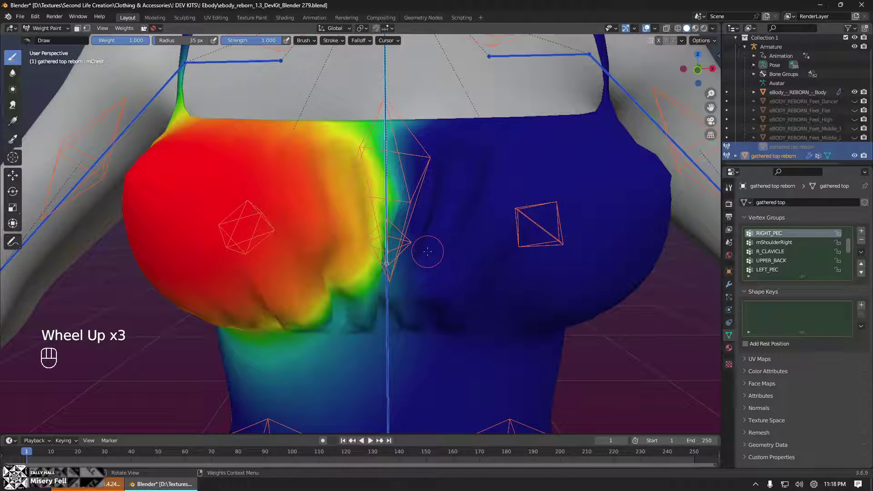
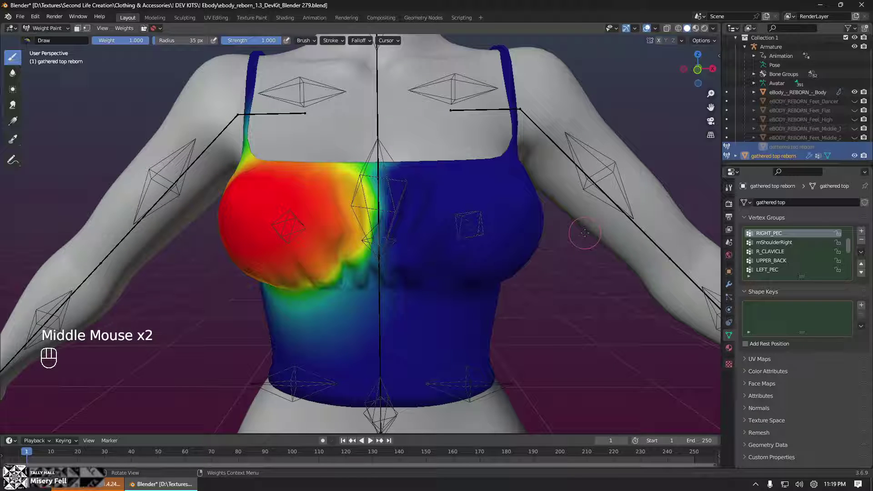
# - Apply Limit Total with Subset All Groups and Limit 4 to the gathered top's weights
pyautogui.click(125, 28)
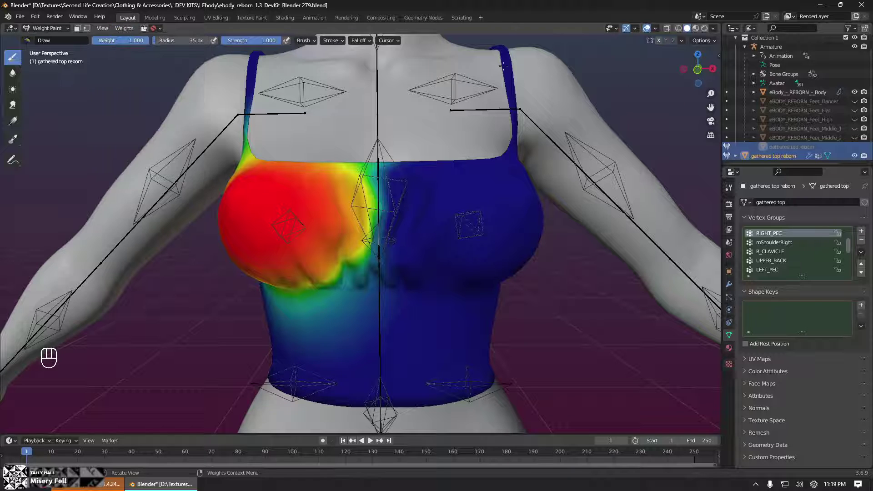
pyautogui.click(793, 156)
pyautogui.moveTo(129, 32); pyautogui.dragTo(215, 8)
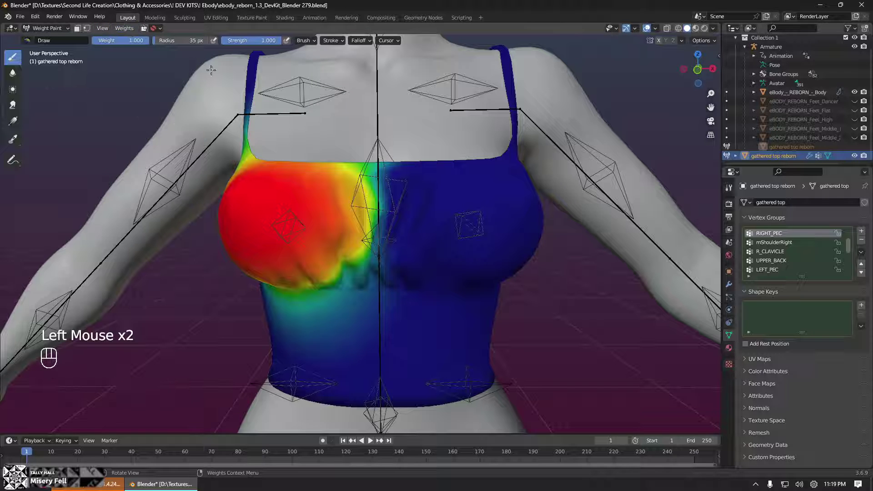
pyautogui.moveTo(128, 29); pyautogui.dragTo(149, 154)
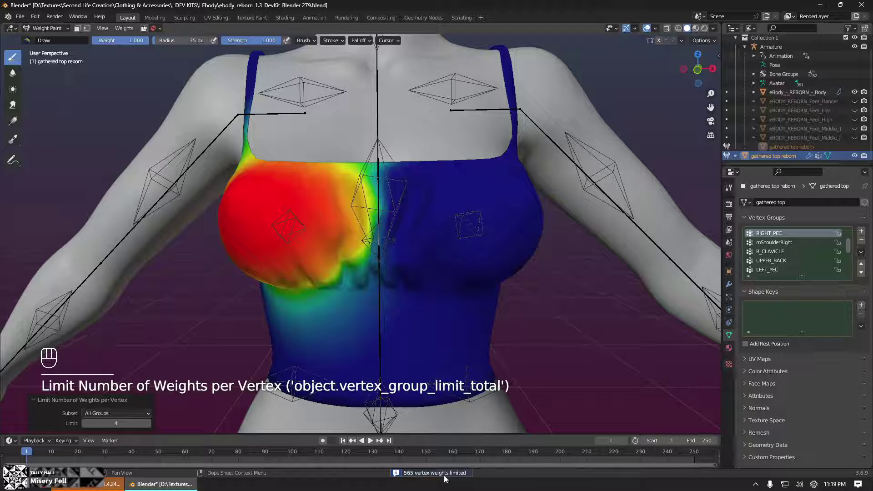
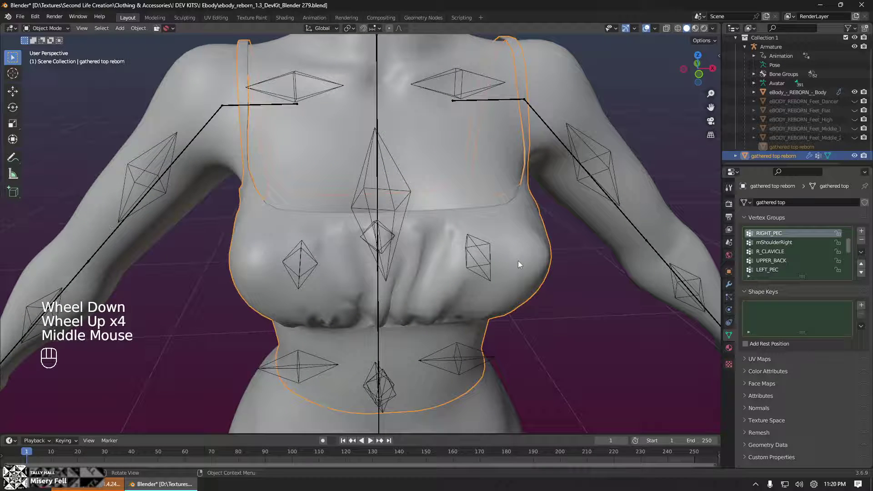
# - Orbit the view to inspect the gathered top from another angle
pyautogui.middleClick(460, 295)
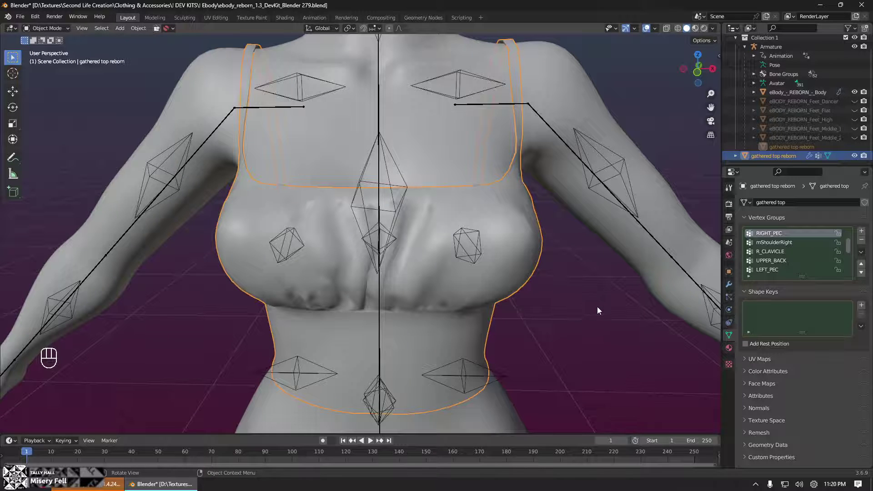
pyautogui.moveTo(593, 284); pyautogui.dragTo(595, 272)
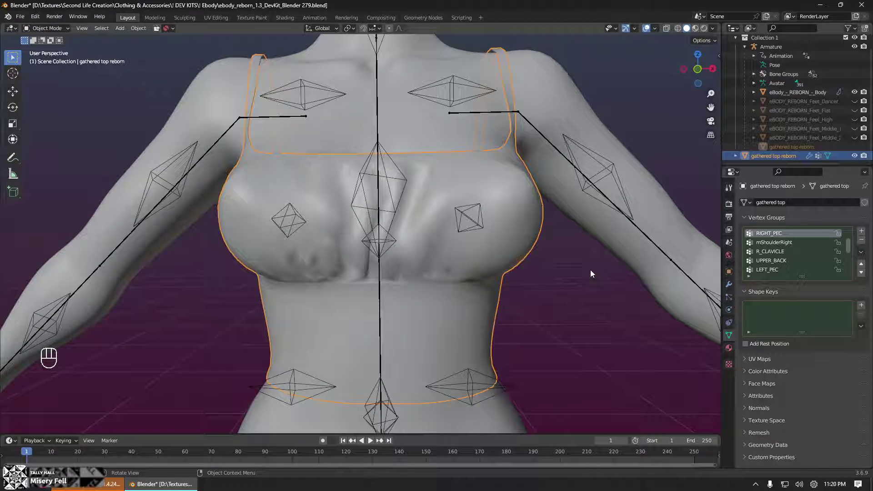